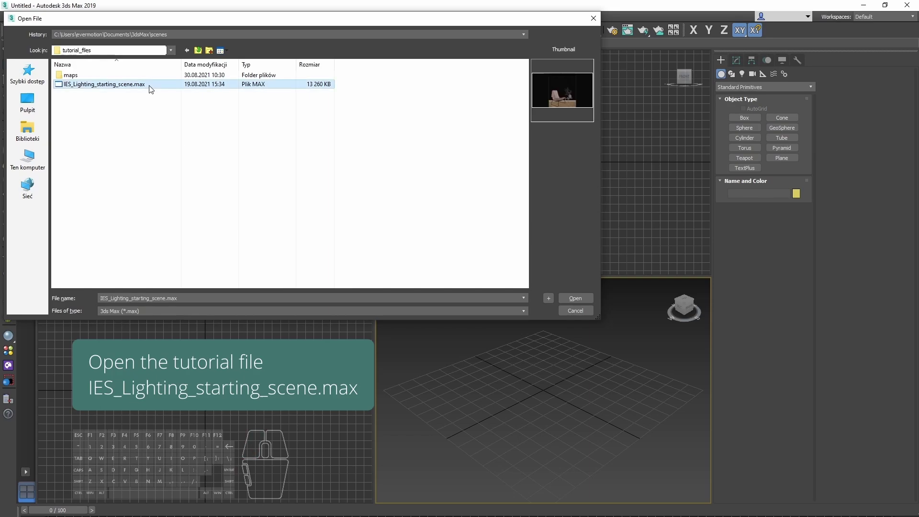
Load IES_Lighting_starting_scene.max and frame the selected ceiling spotlight in a top view.
{"action": "double_click", "coordinate": [149, 89]}
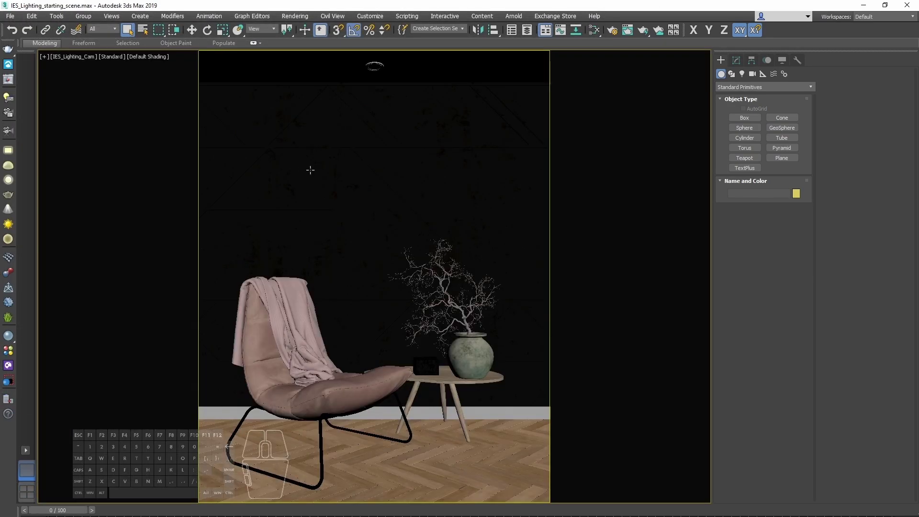
{"action": "left_click", "coordinate": [12, 212]}
{"action": "key", "text": "t"}
{"action": "key", "text": "z"}
{"action": "key", "text": "F3"}
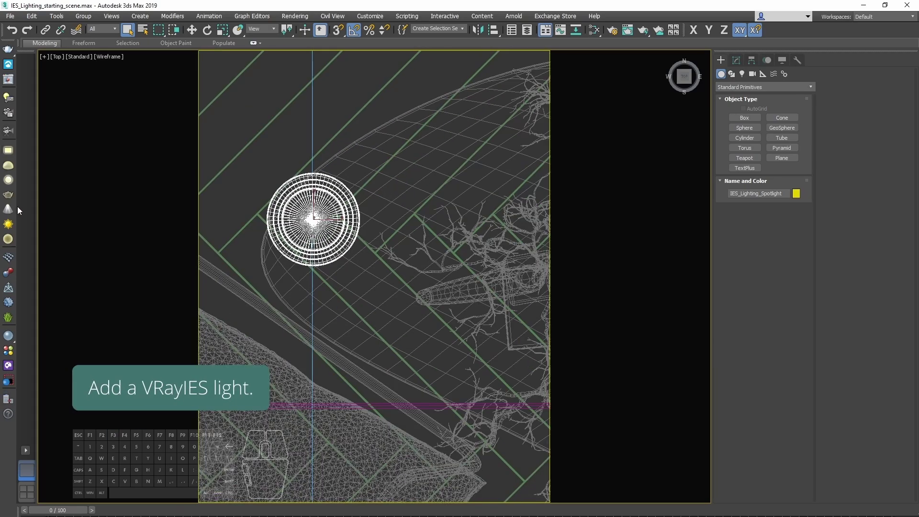
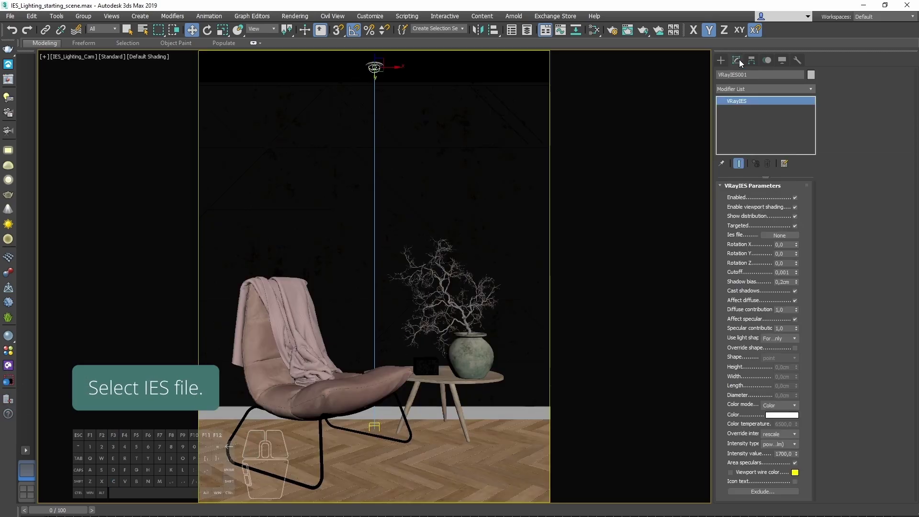
Browse for an IES profile file for the new VRayIES ceiling light.
{"action": "left_click", "coordinate": [799, 240]}
Choose the .ies profile file found inside the maps folder.
{"action": "double_click", "coordinate": [126, 80]}
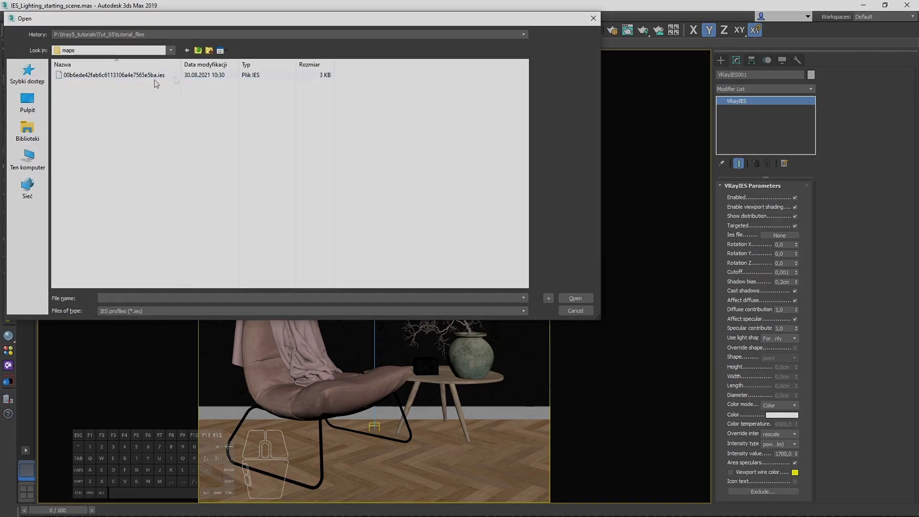
{"action": "left_click", "coordinate": [177, 82]}
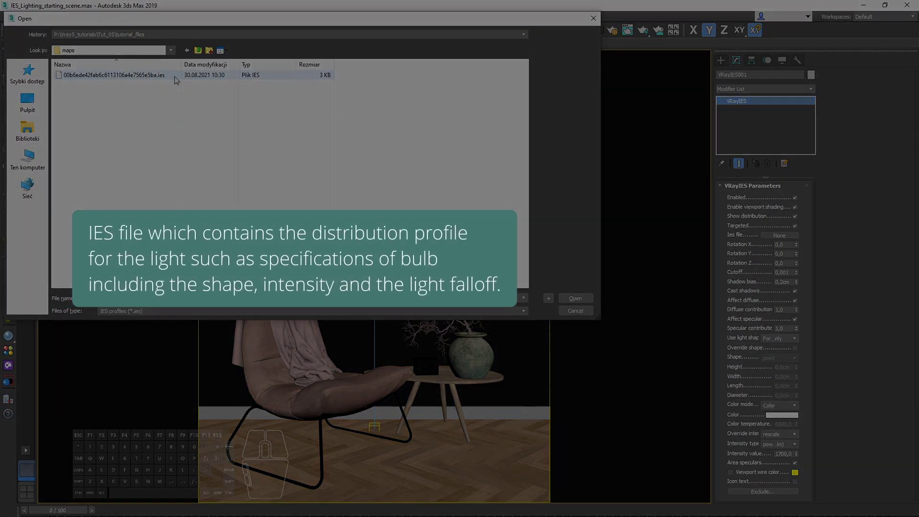
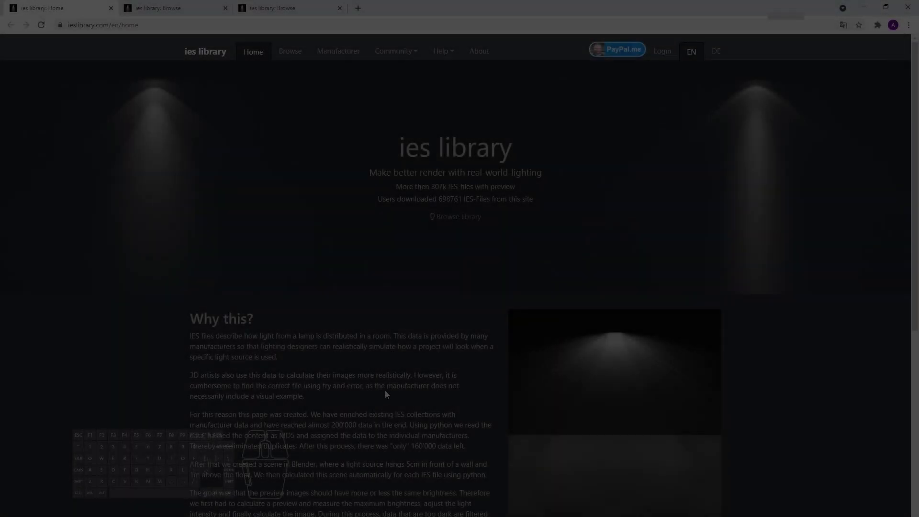
View ieslibrary.com's Browse catalogue of BEGA IES light profiles.
{"action": "scroll", "scroll_direction": "down", "scroll_amount": 3}
{"action": "left_click", "coordinate": [151, 5]}
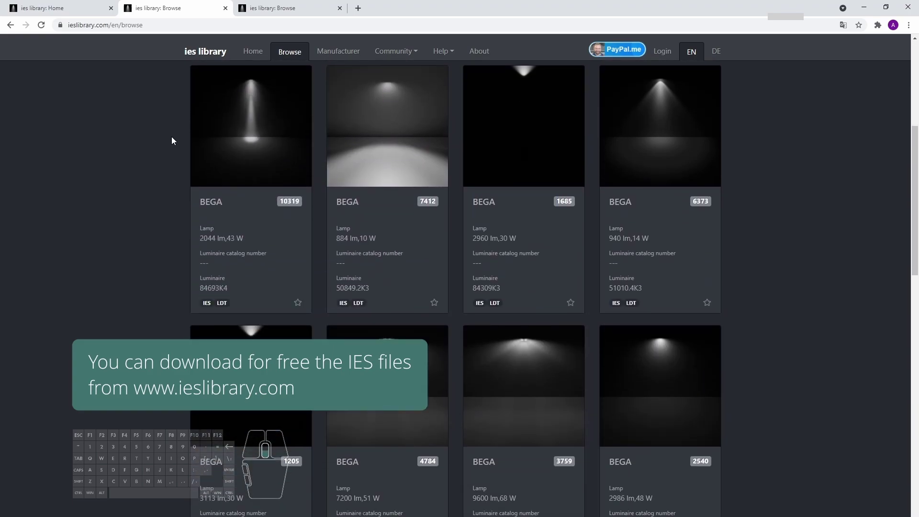
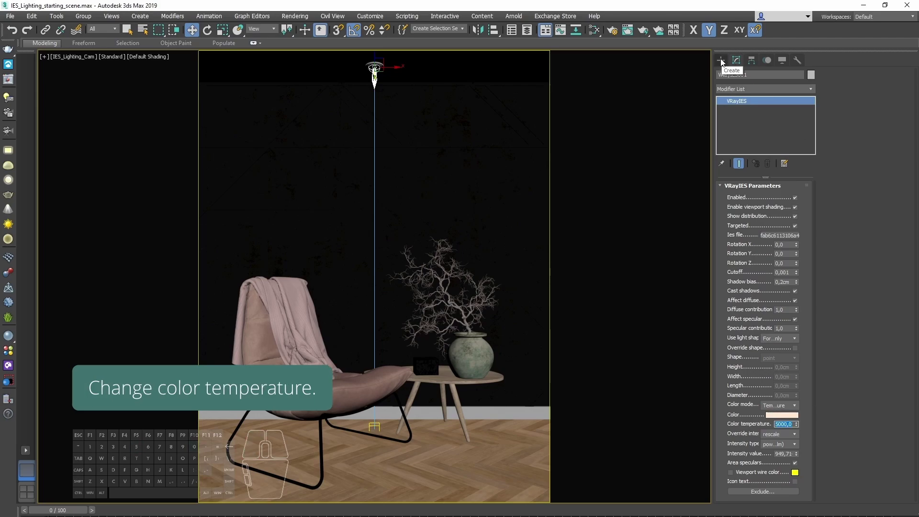
Load the IES file, set the light colour to 5000 K temperature, and test-render the camera view.
{"action": "left_click", "coordinate": [726, 67]}
{"action": "left_click", "coordinate": [340, 395]}
{"action": "key", "text": "F9"}
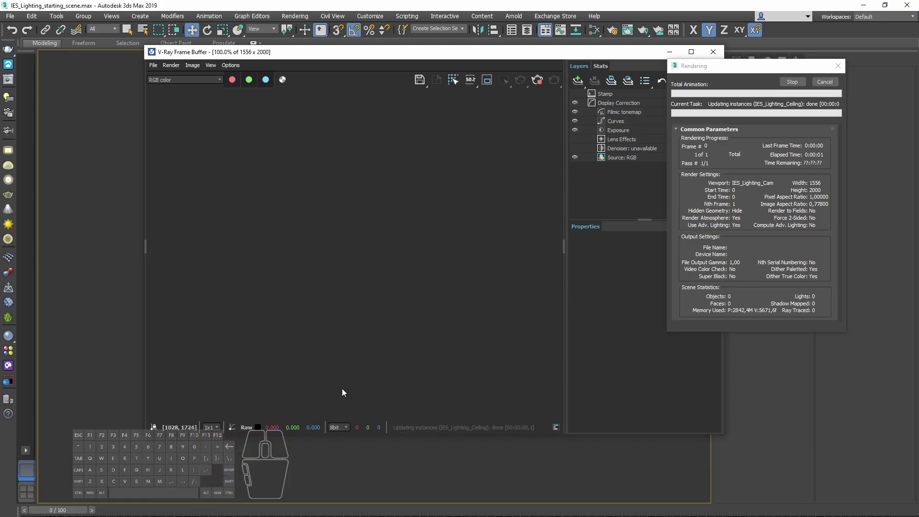
Inspect the spotlight's light pool on the wall, close the render window, and bring up the material editor.
{"action": "middle_click", "coordinate": [314, 343]}
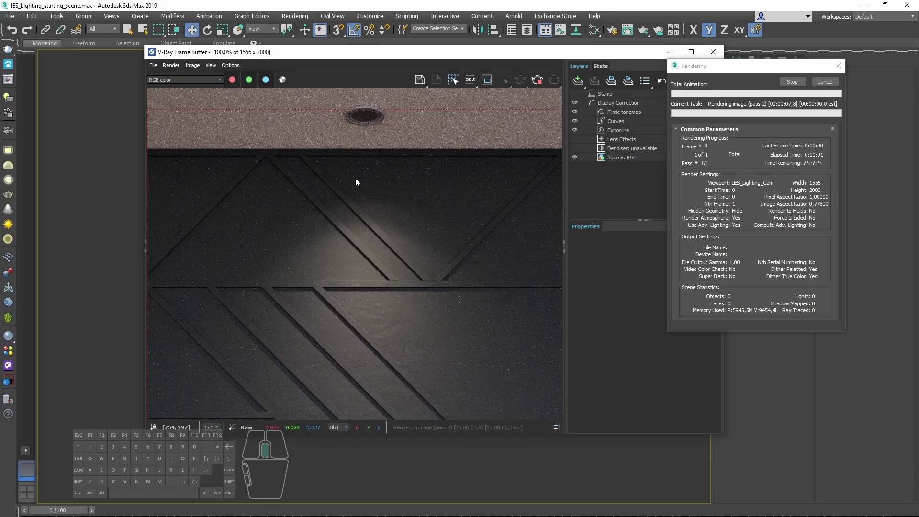
{"action": "left_click", "coordinate": [540, 84]}
{"action": "left_click", "coordinate": [725, 54]}
{"action": "left_click", "coordinate": [325, 451]}
{"action": "key", "text": "m"}
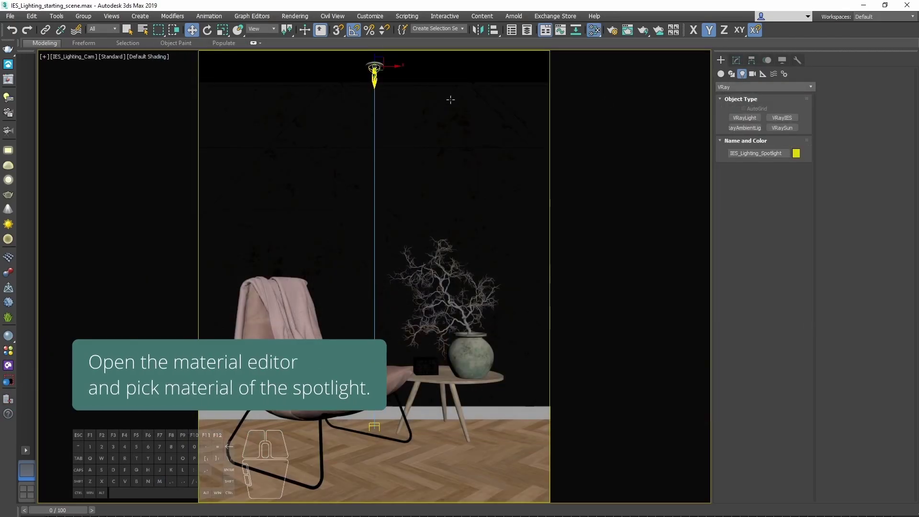
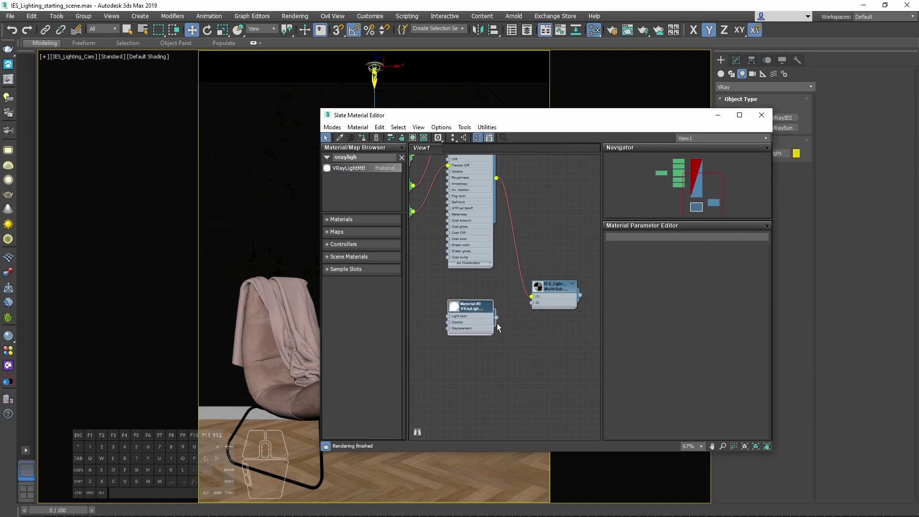
Wire a VRayLightMtl into the bulb's IES_Lighting multi-material and tint its glow a warm cream.
{"action": "left_click_drag", "start_coordinate": [502, 323], "coordinate": [538, 305]}
{"action": "double_click", "coordinate": [482, 308]}
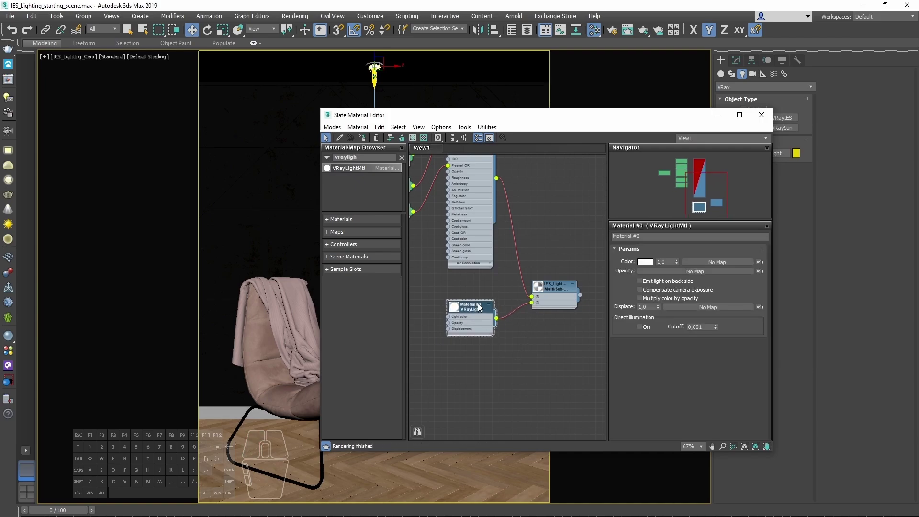
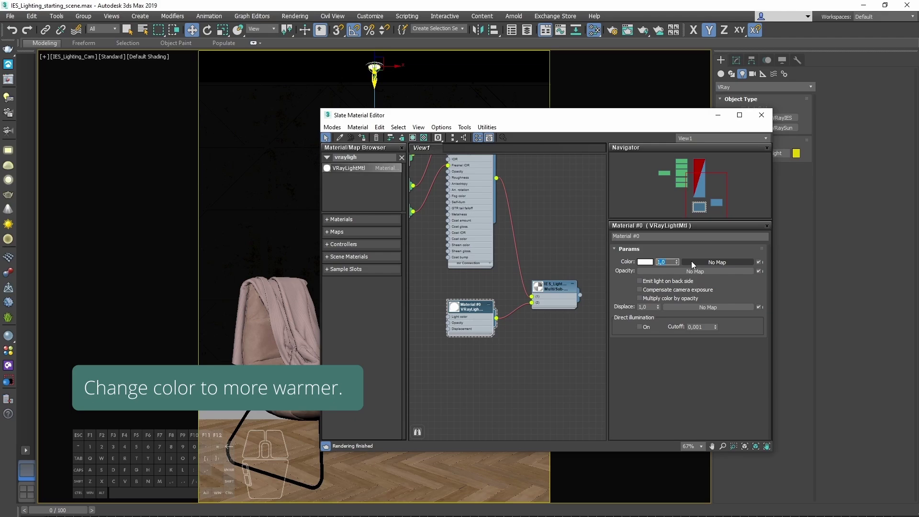
{"action": "left_click", "coordinate": [647, 266]}
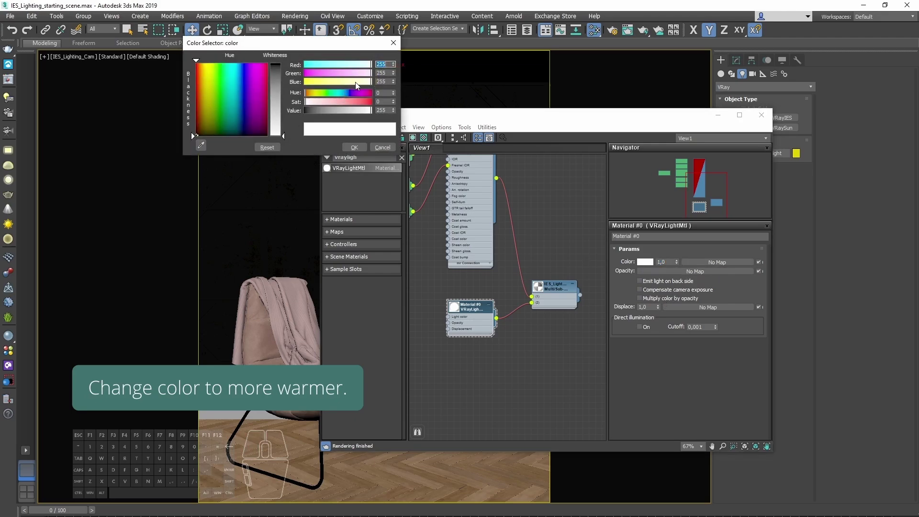
{"action": "left_click", "coordinate": [366, 86]}
{"action": "double_click", "coordinate": [318, 107]}
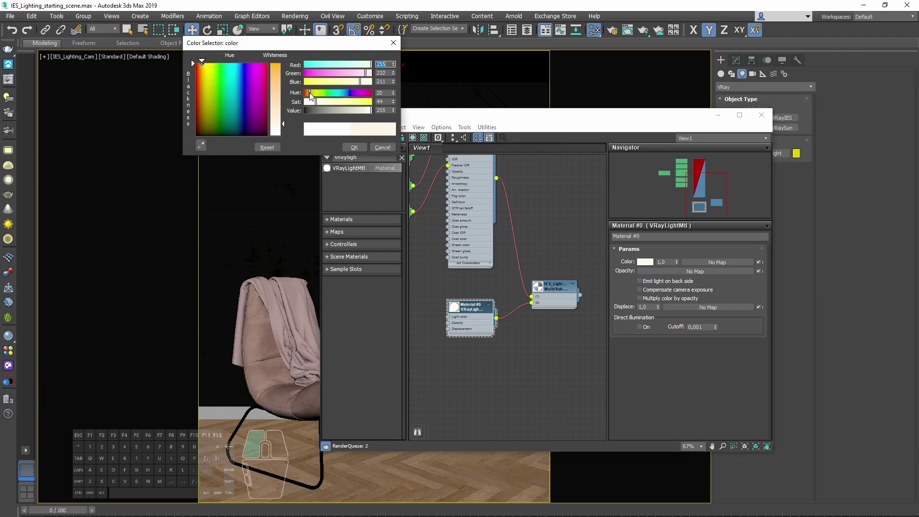
Add a VRayLightMtl to the node view, connect it to the lamp's bulb slot, and render the interior.
{"action": "left_click", "coordinate": [323, 107]}
{"action": "double_click", "coordinate": [352, 152]}
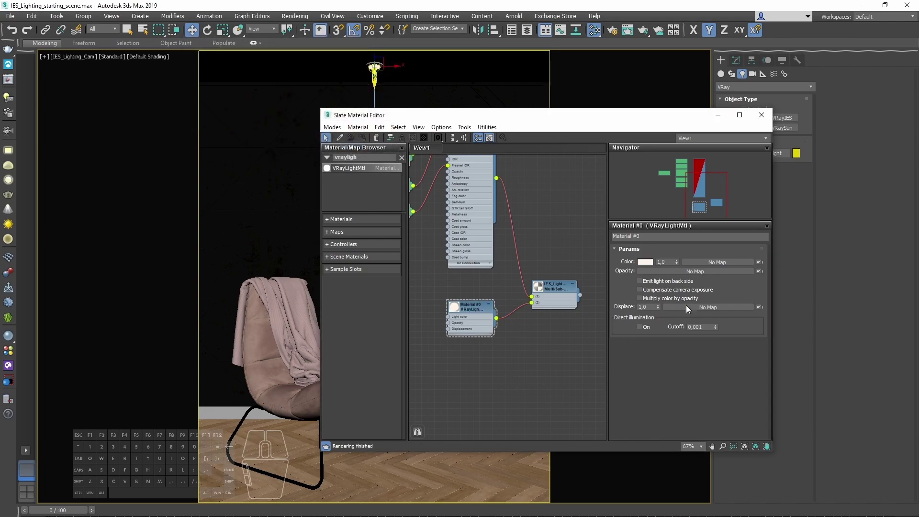
{"action": "left_click", "coordinate": [770, 118]}
{"action": "key", "text": "F9"}
{"action": "left_click_drag", "start_coordinate": [360, 149], "coordinate": [365, 194]}
{"action": "middle_click", "coordinate": [362, 195]}
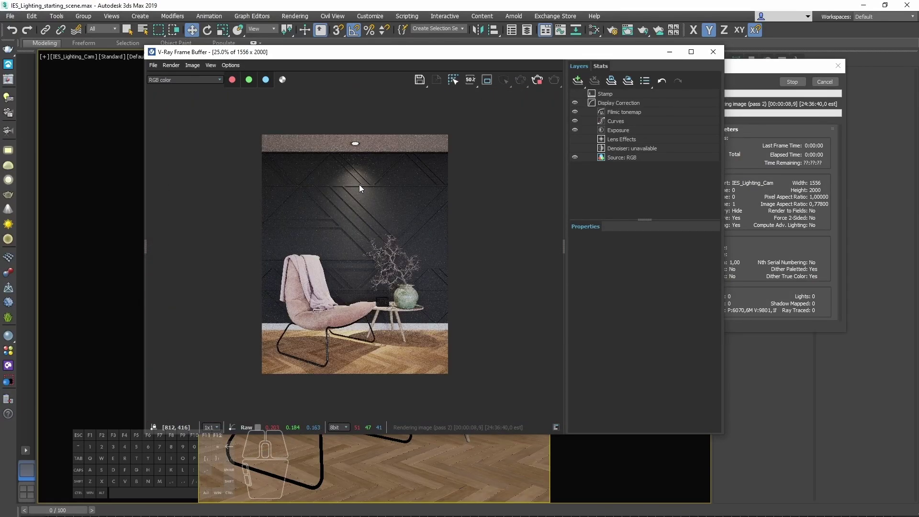
Enable Lens Effects bloom, raise the VRayLightMtl colour multiplier to 5.0, and re-render.
{"action": "left_click", "coordinate": [617, 141]}
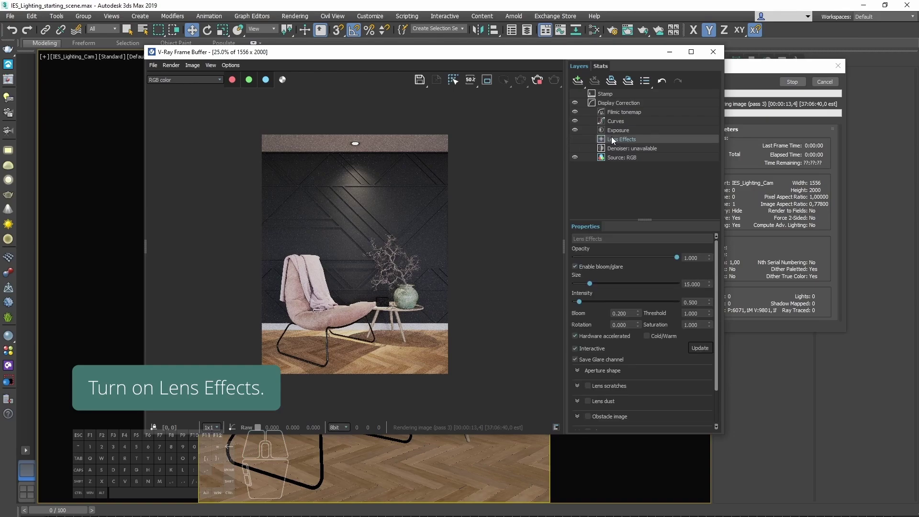
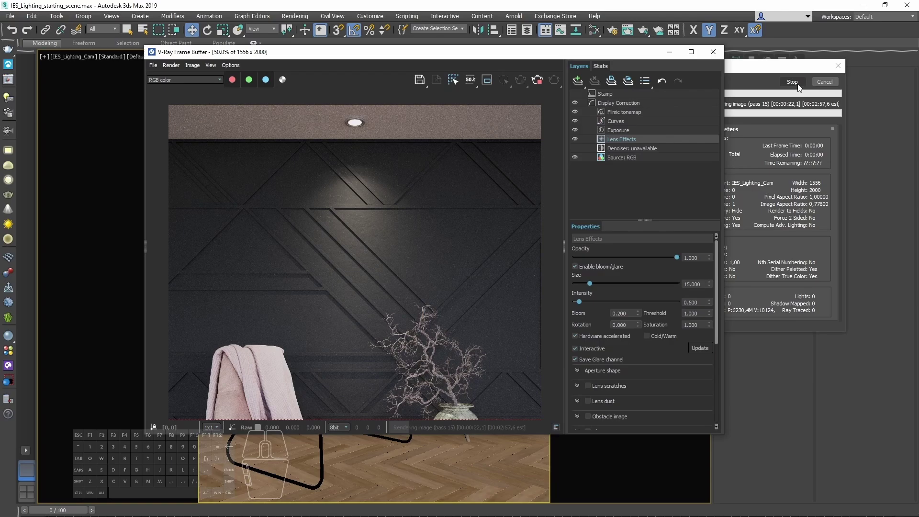
{"action": "left_click", "coordinate": [797, 86]}
{"action": "key", "text": "m"}
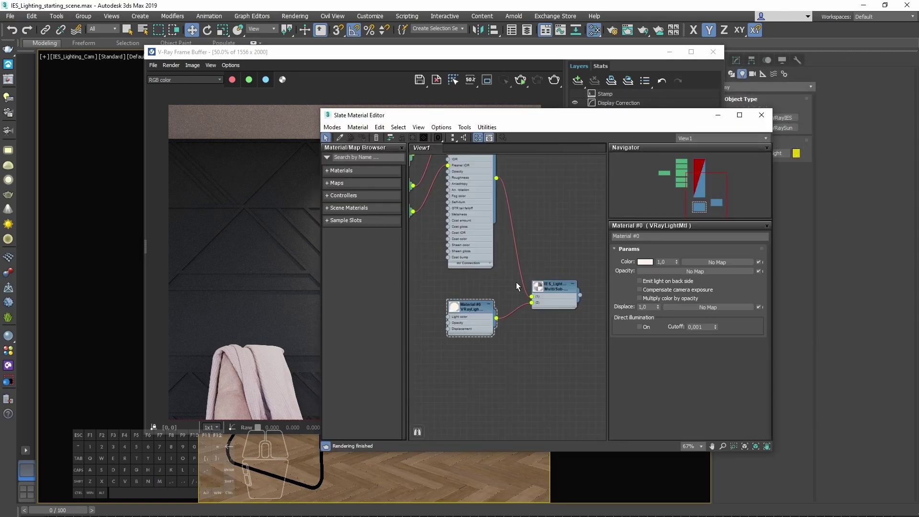
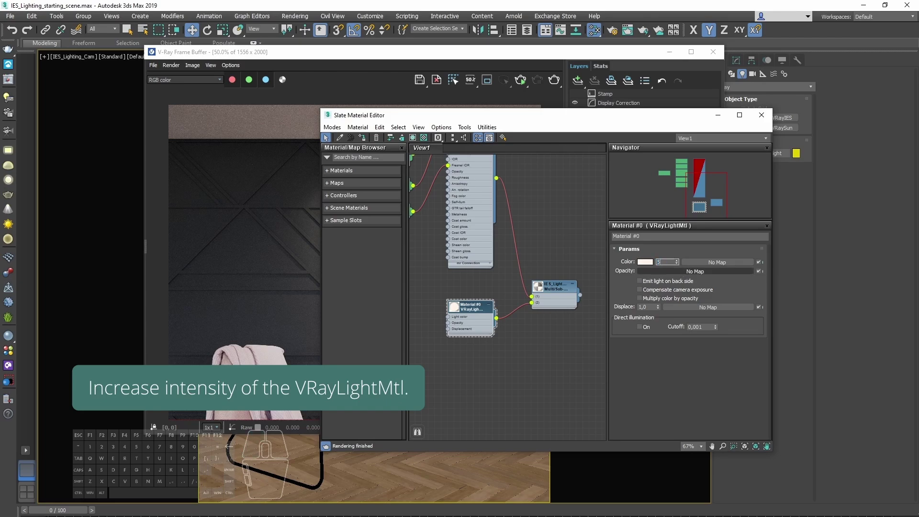
{"action": "key", "text": "Return"}
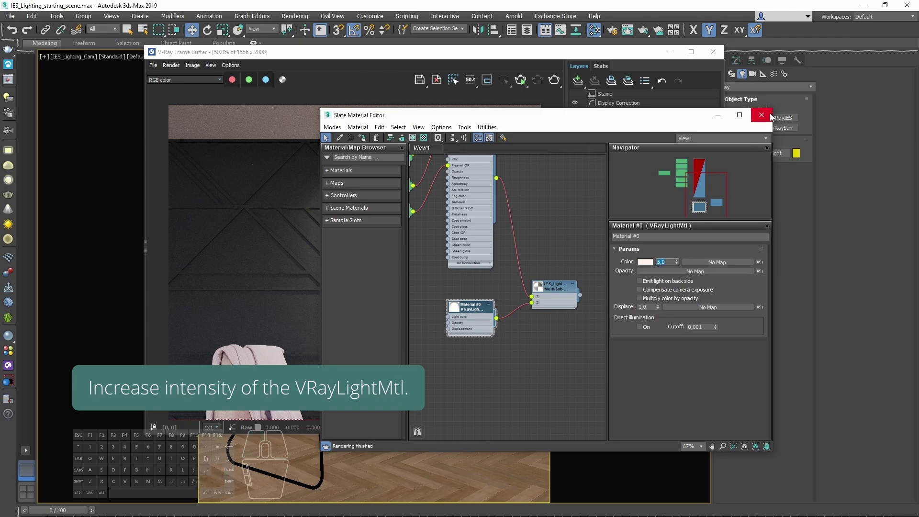
{"action": "left_click", "coordinate": [771, 119]}
{"action": "left_click", "coordinate": [560, 85]}
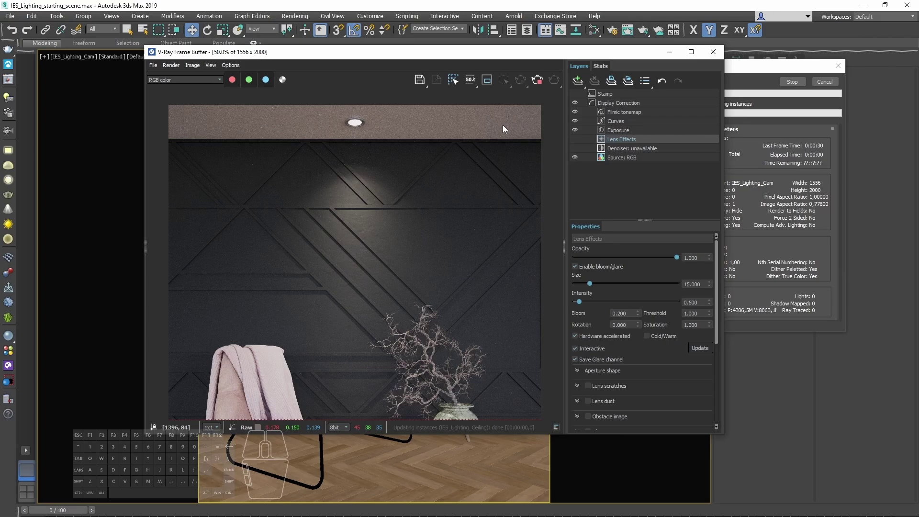
Enlarge the Lens Effects glare size to 23.0 around the bulb, then stop and close the render.
{"action": "left_click_drag", "start_coordinate": [424, 195], "coordinate": [424, 195]}
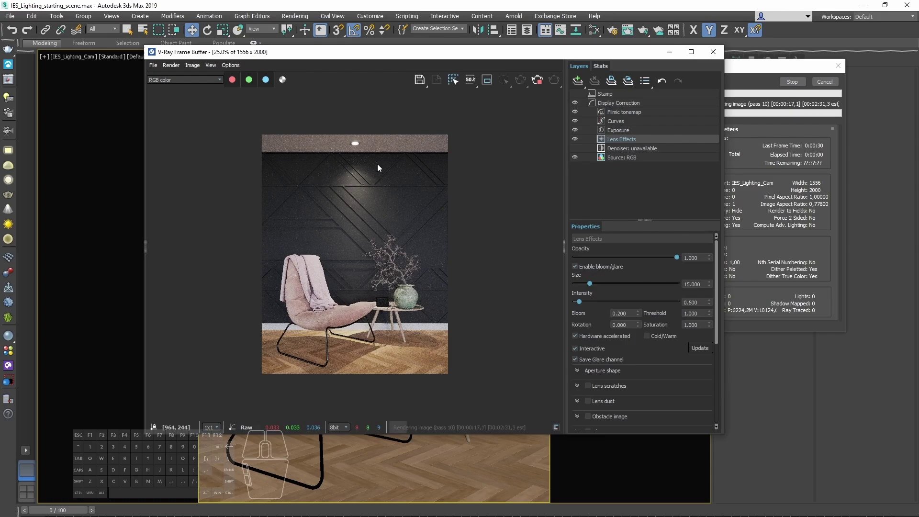
{"action": "middle_click", "coordinate": [361, 220]}
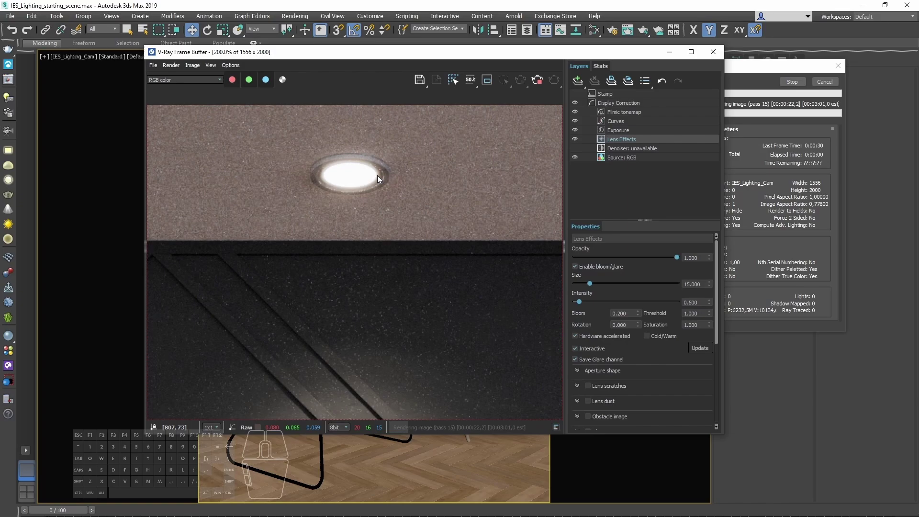
{"action": "middle_click", "coordinate": [427, 193]}
{"action": "left_click", "coordinate": [594, 287]}
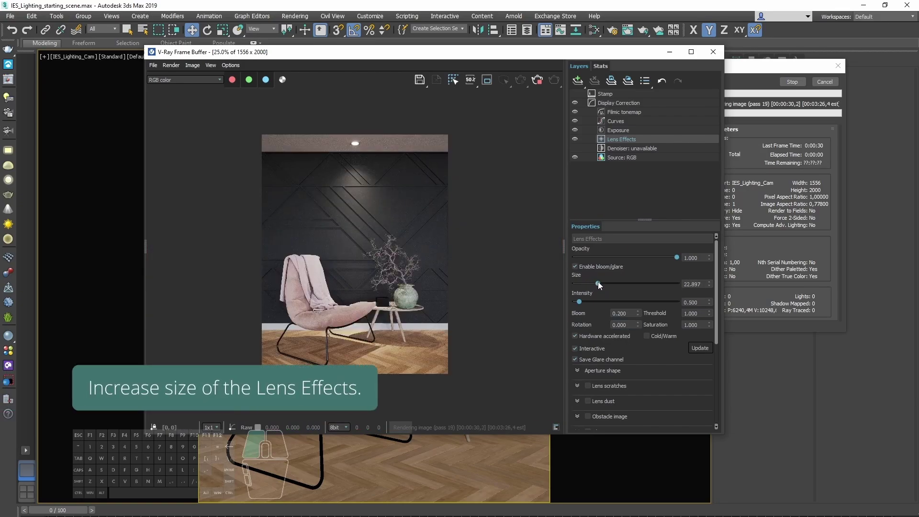
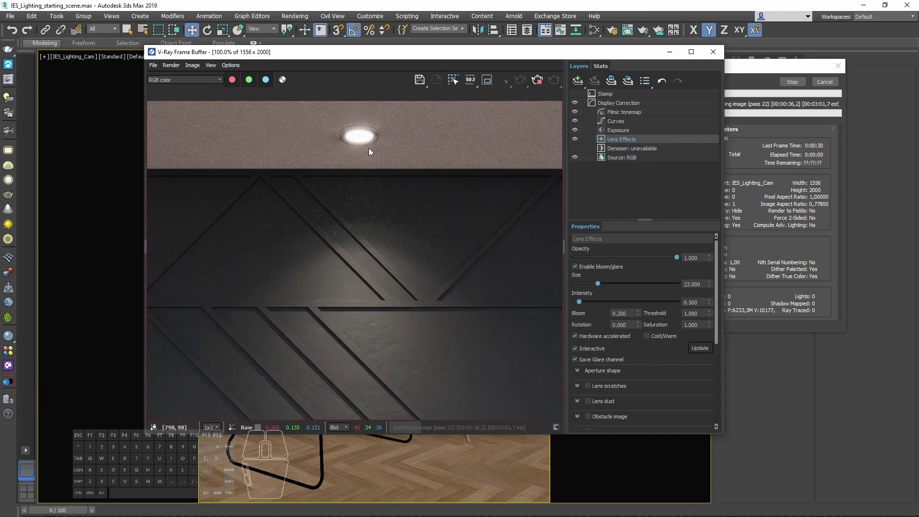
{"action": "middle_click", "coordinate": [373, 153]}
{"action": "middle_click", "coordinate": [373, 152]}
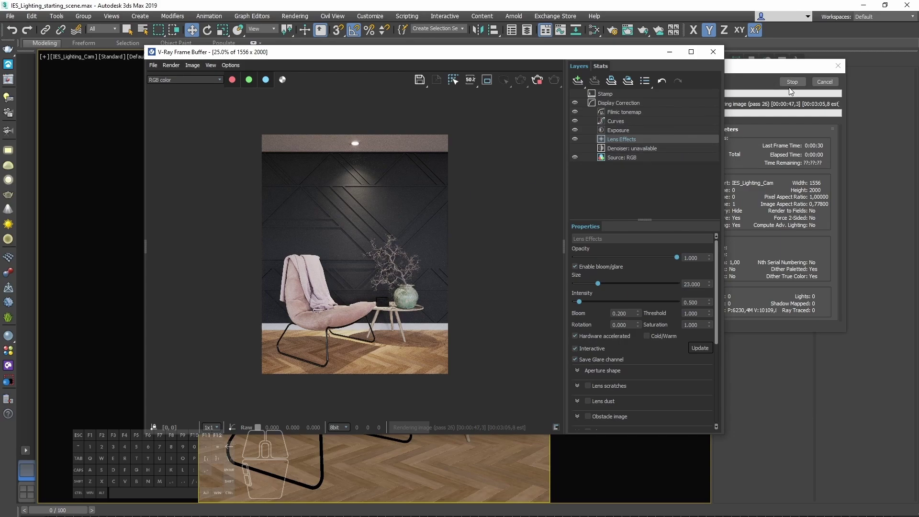
{"action": "left_click", "coordinate": [793, 92]}
{"action": "left_click", "coordinate": [796, 87]}
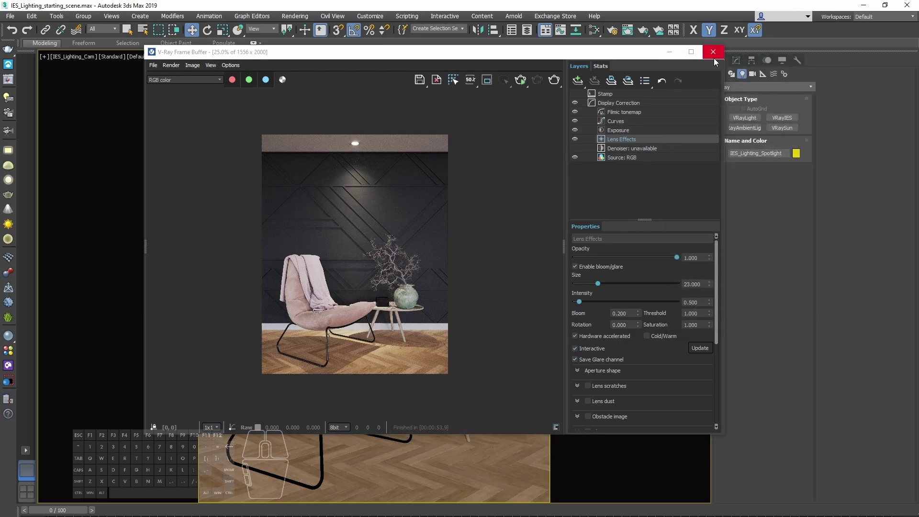
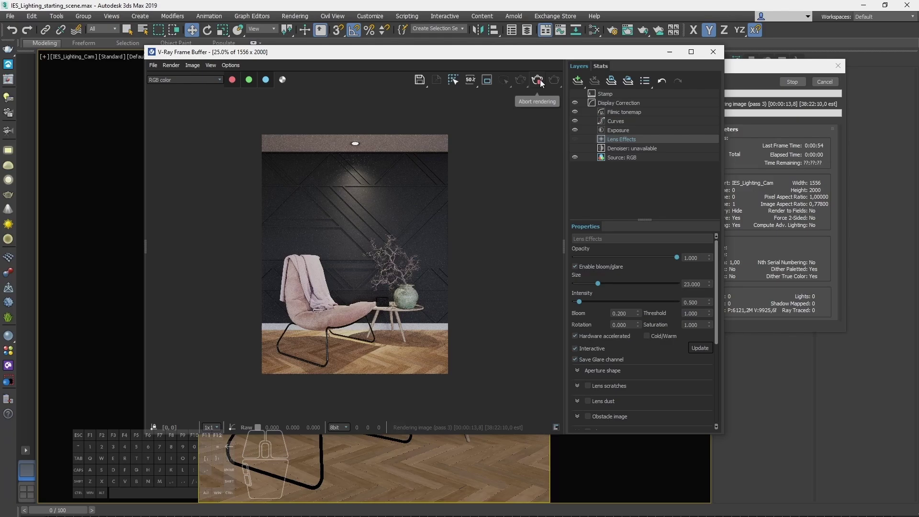
{"action": "left_click", "coordinate": [545, 84]}
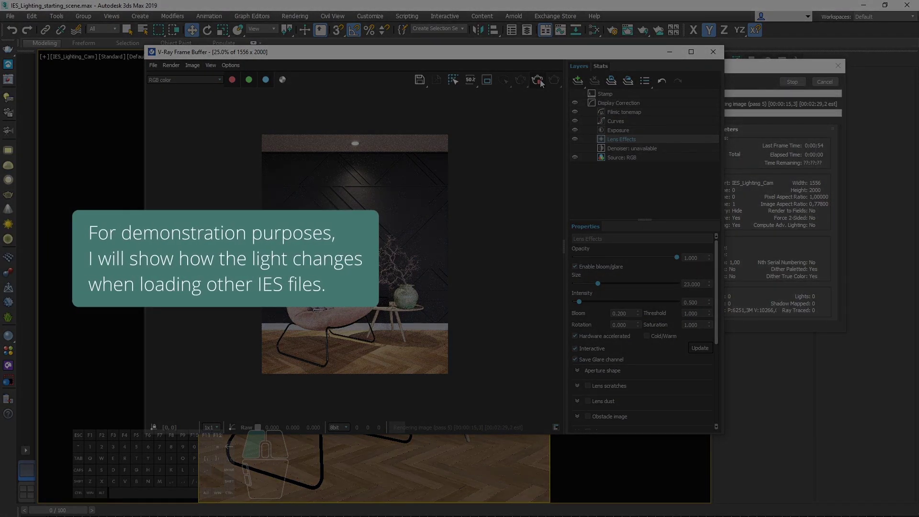